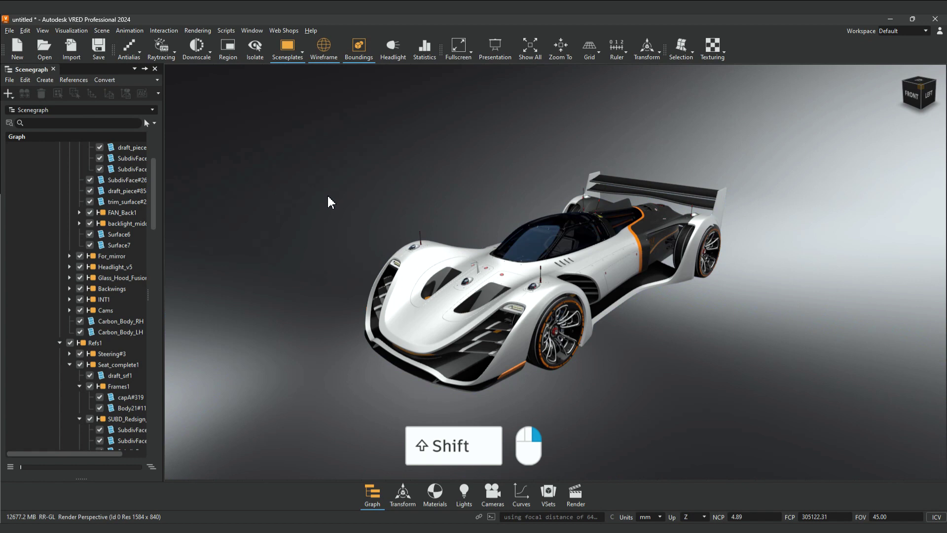
# Box-select several car parts, then extend the selection to everything in the scene.
pyautogui.moveTo(587, 273); pyautogui.dragTo(497, 277)
pyautogui.moveTo(481, 275); pyautogui.dragTo(534, 317)
pyautogui.moveTo(505, 294); pyautogui.dragTo(373, 211)
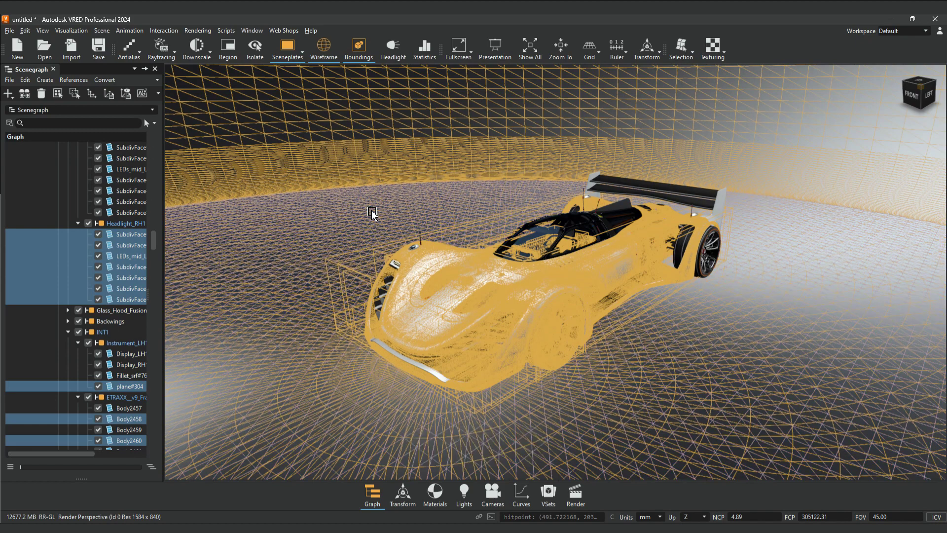
# Clear the selection and pick only the small side panel between the wheels.
pyautogui.moveTo(602, 281); pyautogui.dragTo(581, 269)
pyautogui.moveTo(577, 260); pyautogui.dragTo(692, 307)
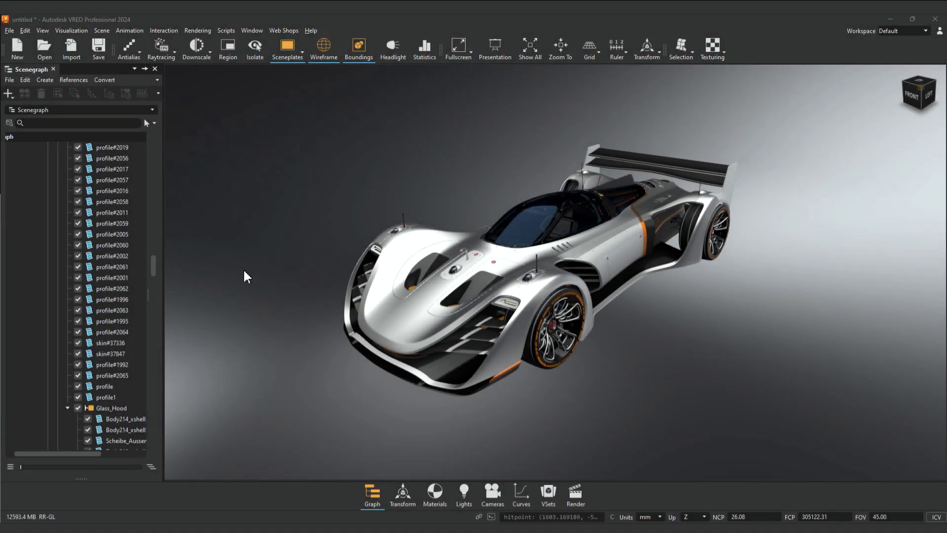
# Orbit the view around the car until it faces the front-left of the nose.
pyautogui.moveTo(236, 279); pyautogui.dragTo(462, 232)
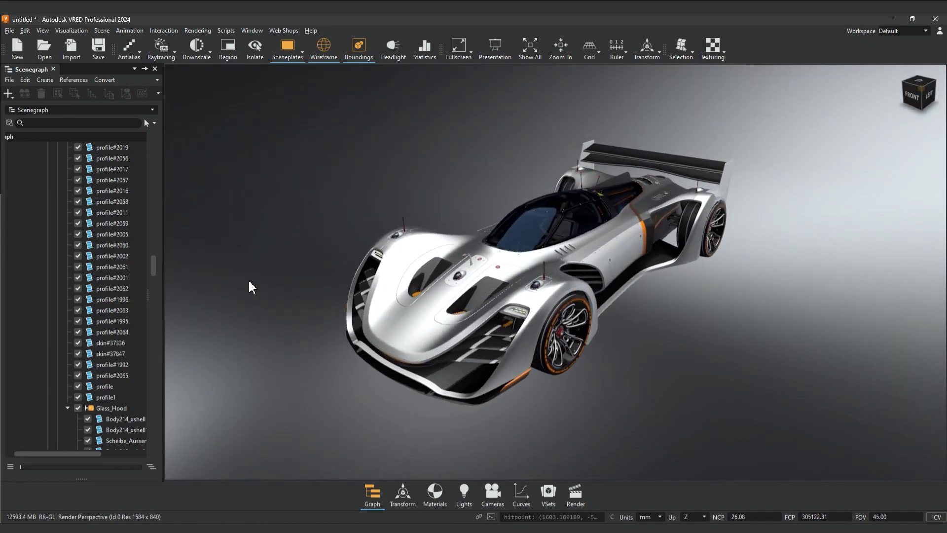
pyautogui.moveTo(763, 334); pyautogui.dragTo(751, 293)
pyautogui.moveTo(760, 338); pyautogui.dragTo(645, 306)
pyautogui.moveTo(644, 311); pyautogui.dragTo(449, 280)
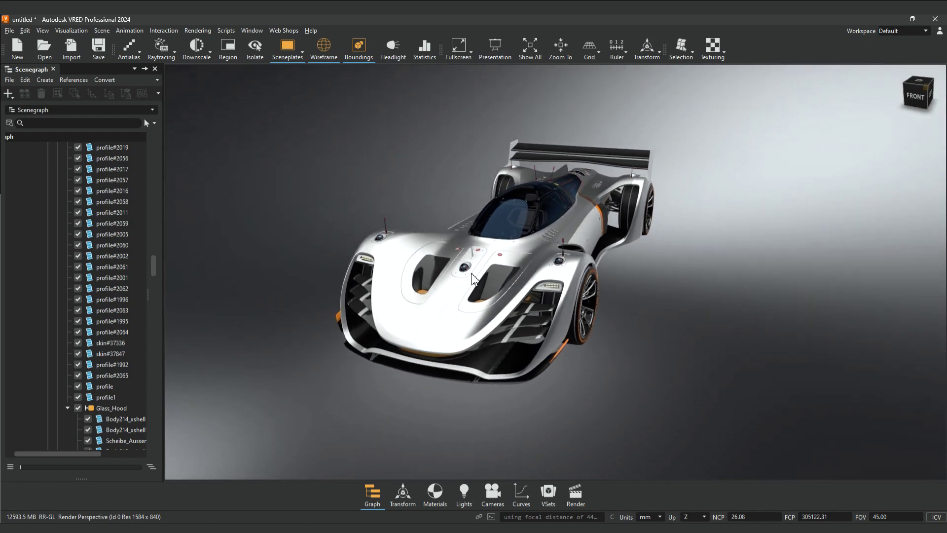